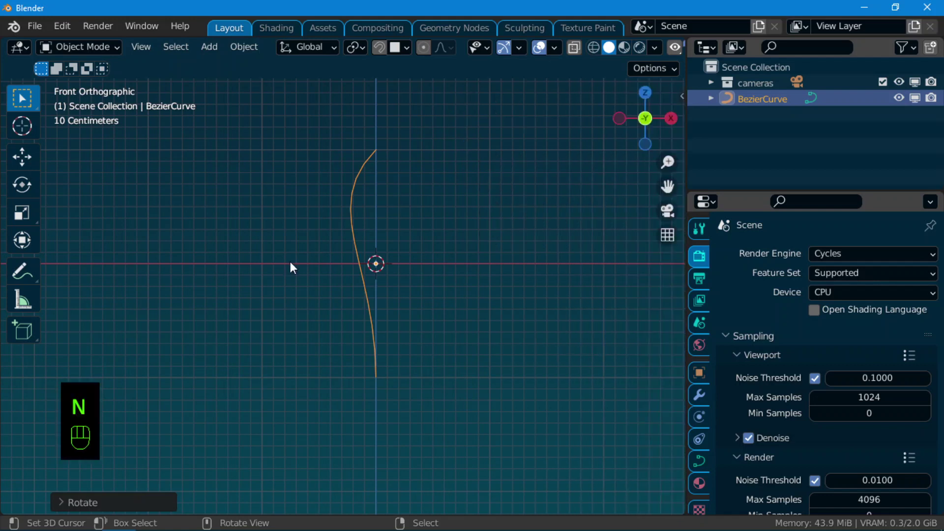
# Step: Convert all the curve's handles to Vector so its segments become straight right-angled steps
pyautogui.middleClick(426, 373)
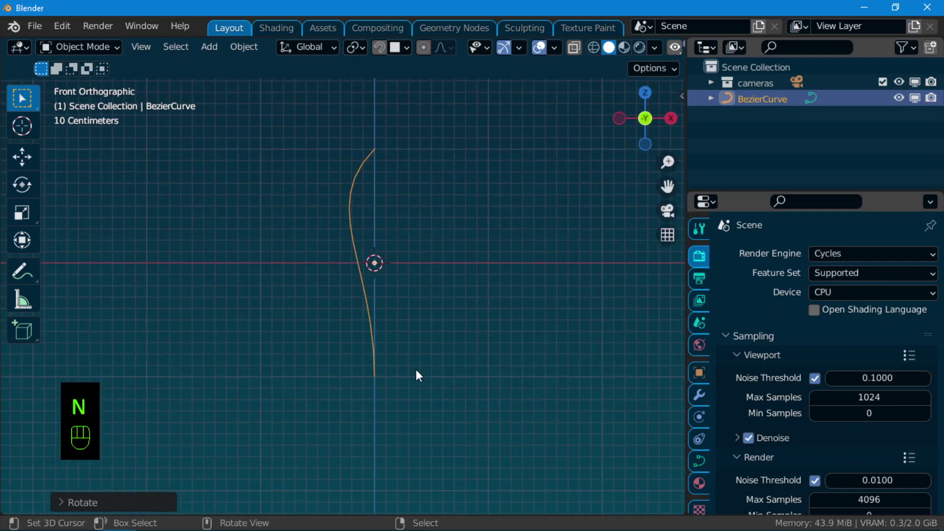
pyautogui.press('Tab')
pyautogui.press('a')
pyautogui.press('a')
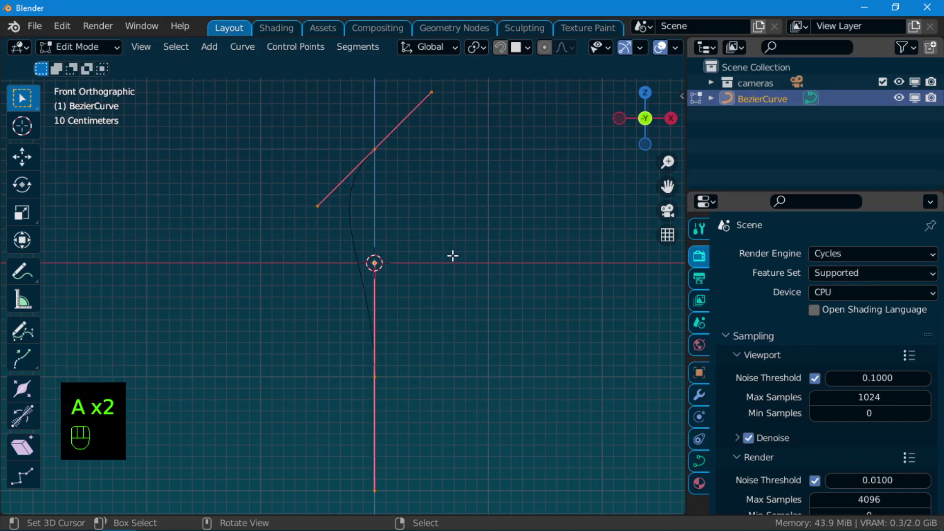
pyautogui.press('v')
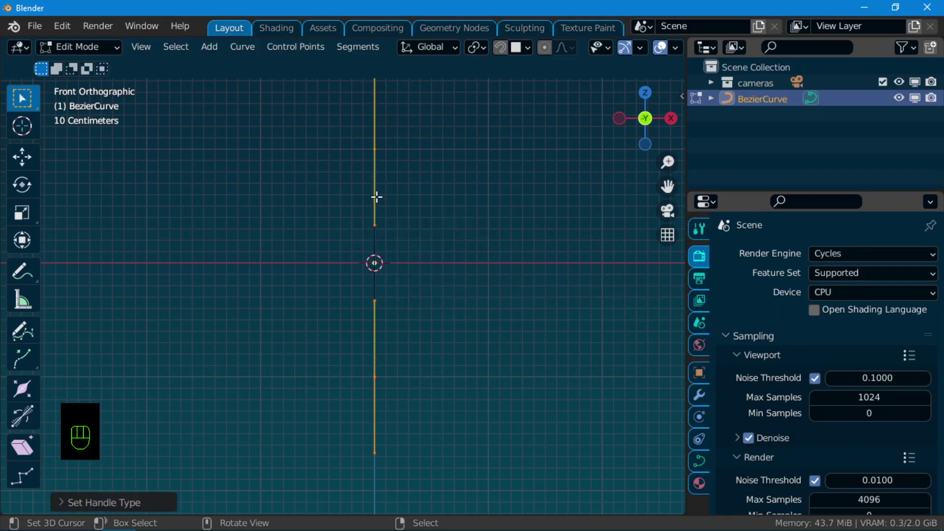
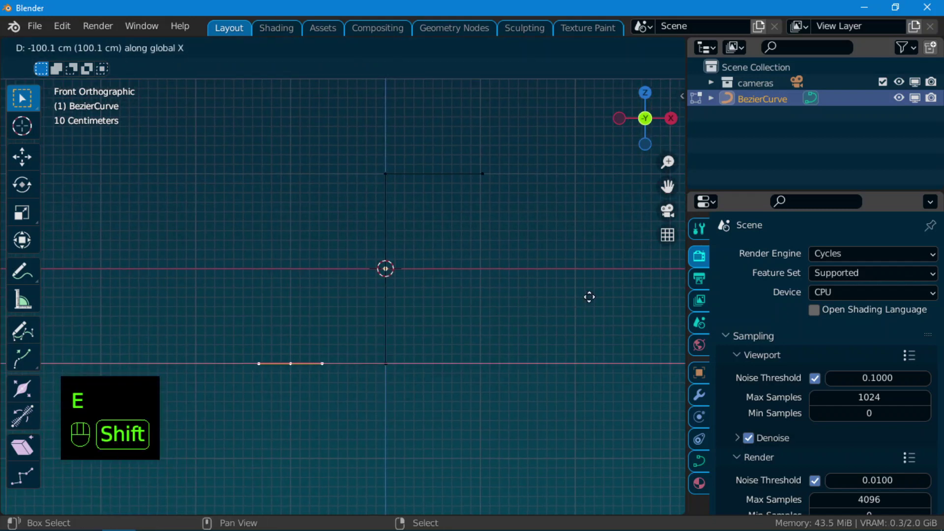
pyautogui.press('Tab')
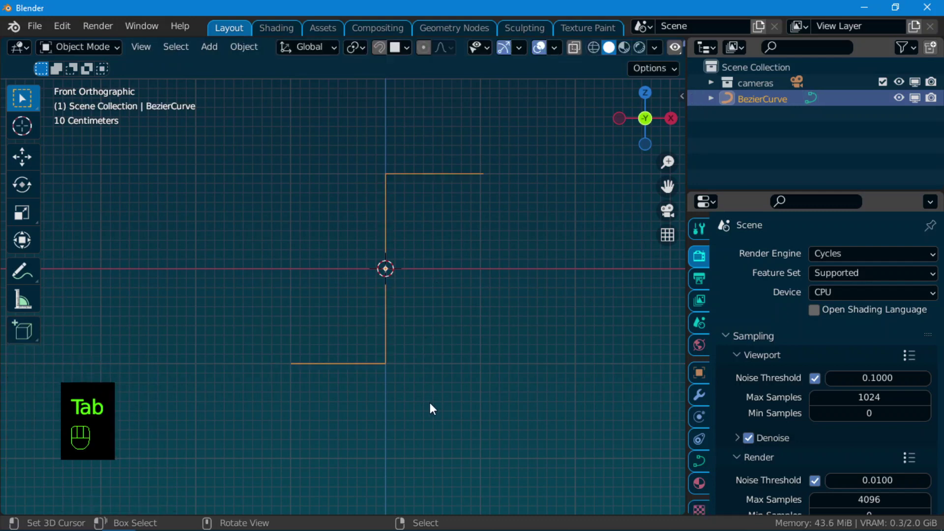
# Step: Rotate the stepped curve 45° about its origin into a diagonal zigzag
pyautogui.press('r')
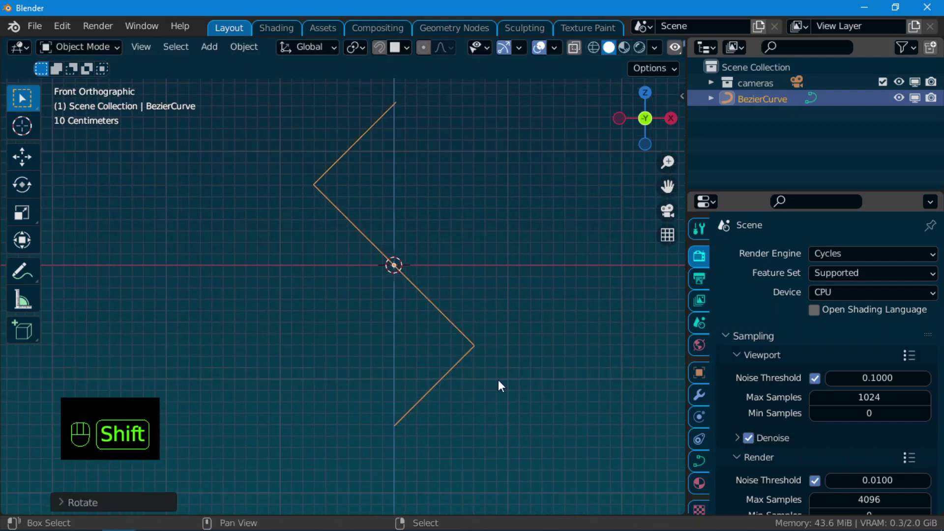
pyautogui.middleClick(506, 385)
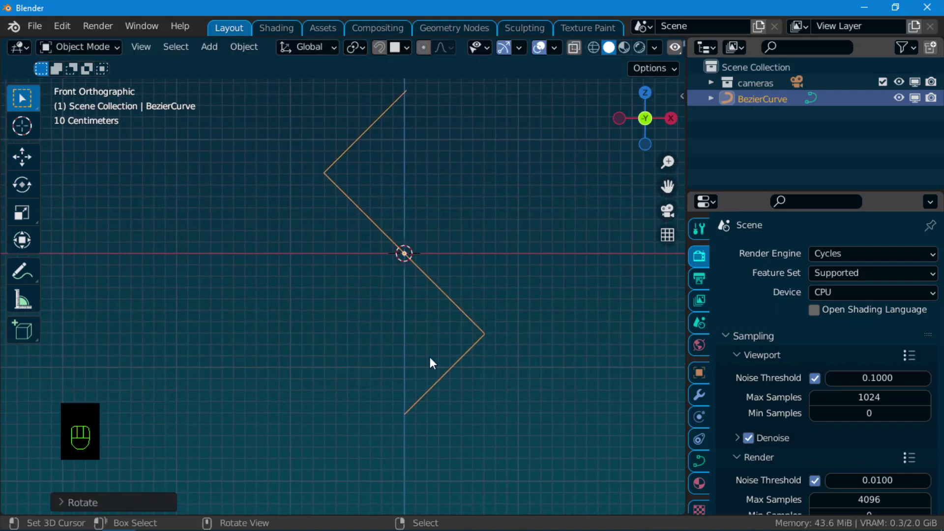
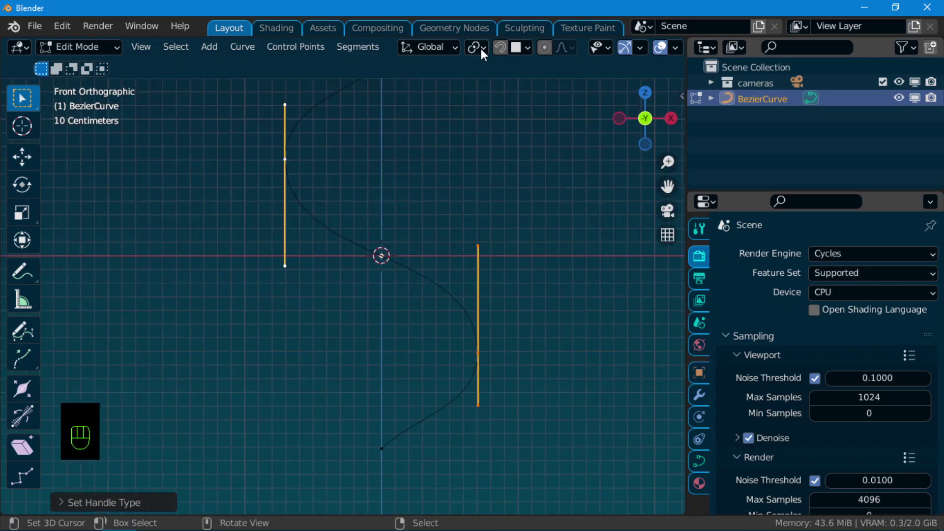
# Step: Scale the corner handles down about individual origins to tighten the bends into small rounds
pyautogui.moveTo(480, 55); pyautogui.dragTo(555, 104)
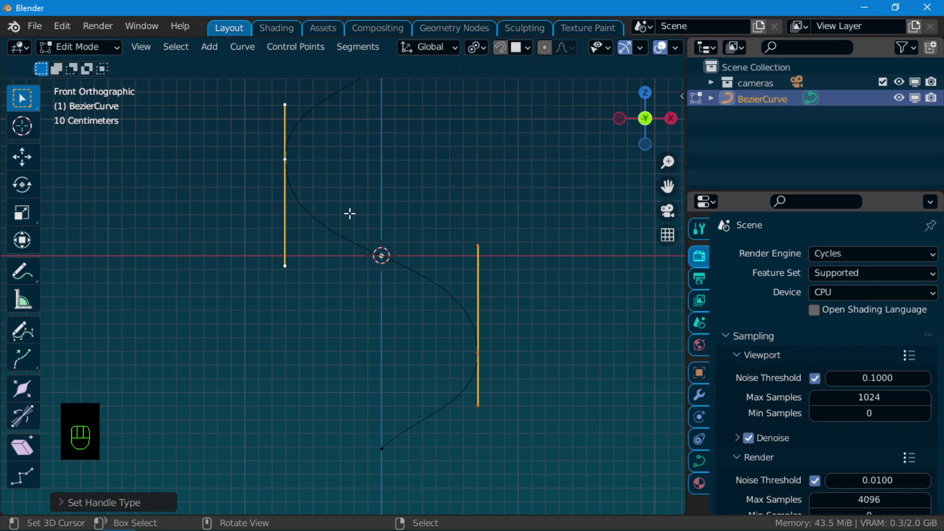
pyautogui.press('s')
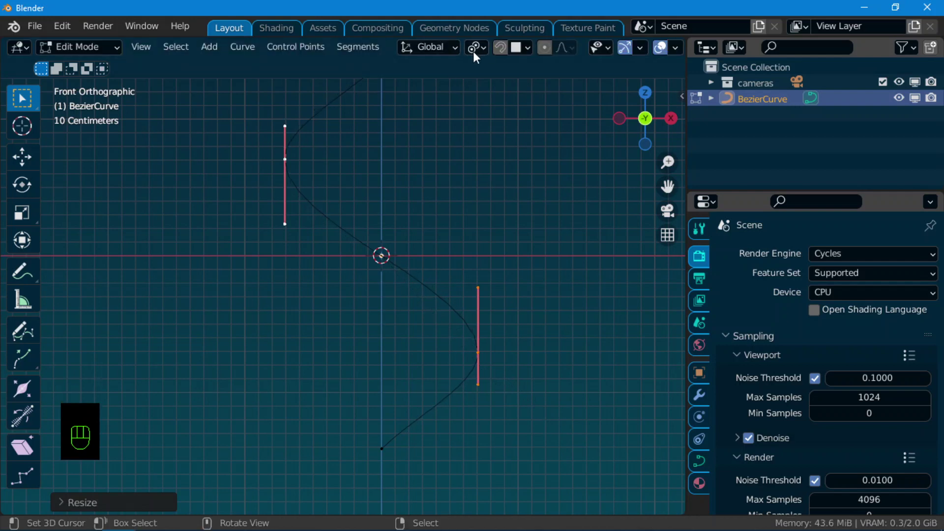
pyautogui.press('s')
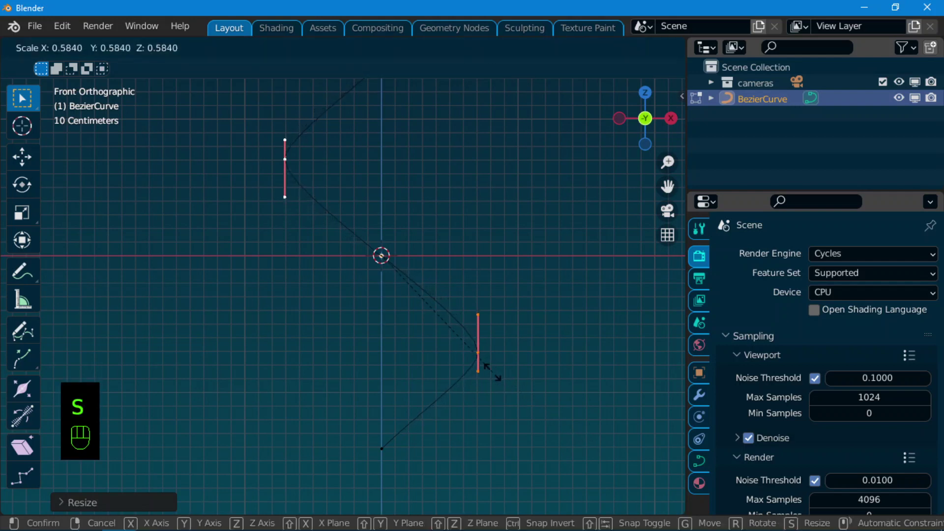
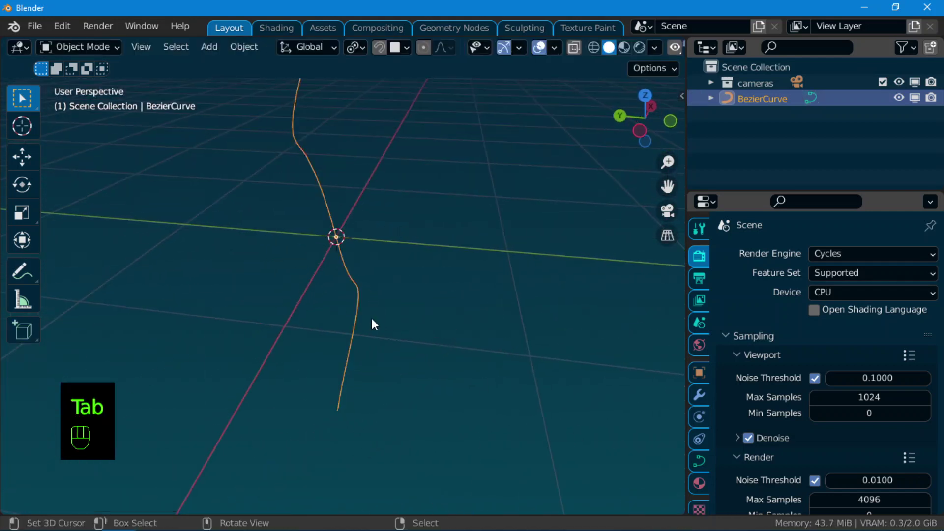
# Step: Duplicate the zigzag, rotate the copy 180° on Z and offset it along X so the two cross
pyautogui.middleClick(428, 337)
pyautogui.moveTo(466, 363); pyautogui.dragTo(280, 313)
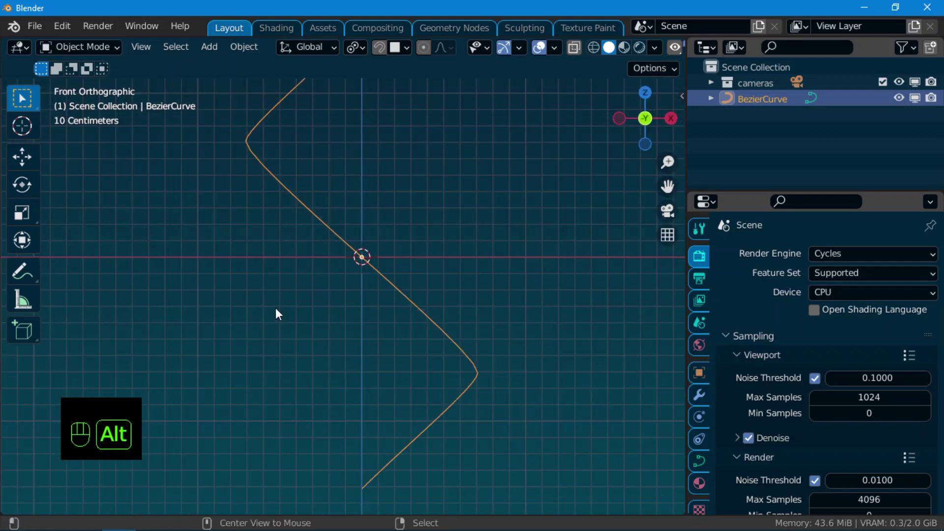
pyautogui.middleClick(457, 400)
pyautogui.middleClick(428, 387)
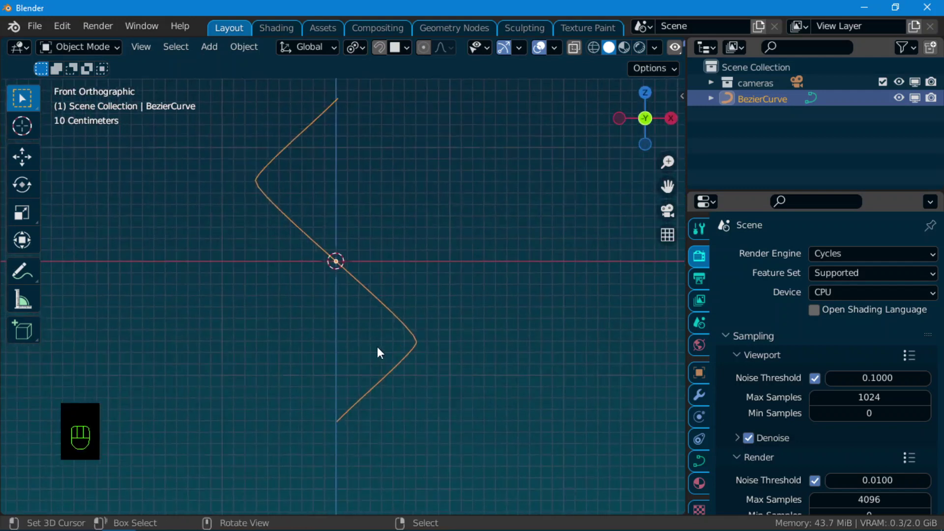
pyautogui.moveTo(381, 358); pyautogui.dragTo(377, 374)
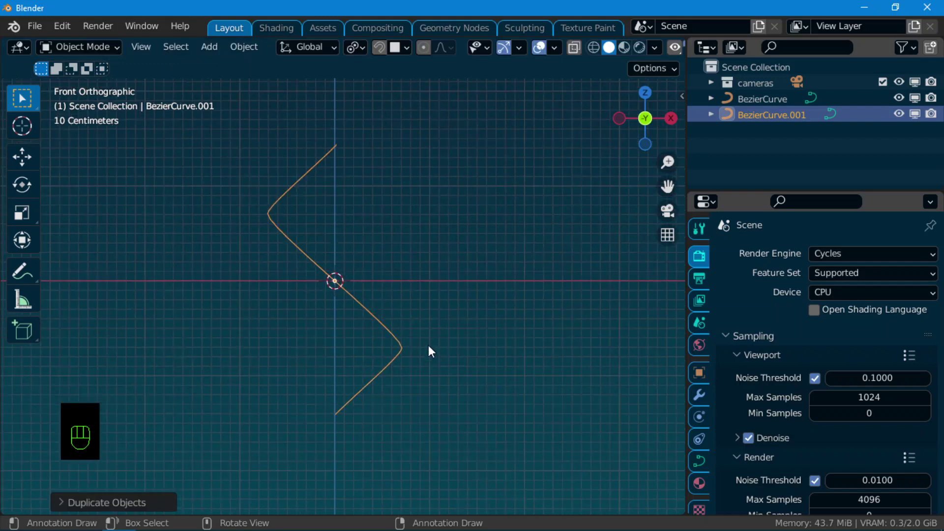
pyautogui.press('r')
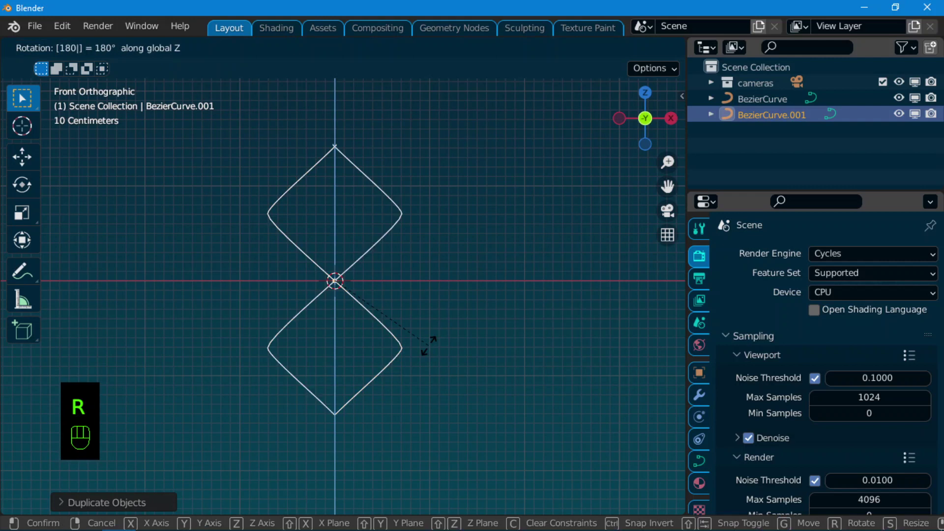
pyautogui.middleClick(423, 352)
pyautogui.press('g')
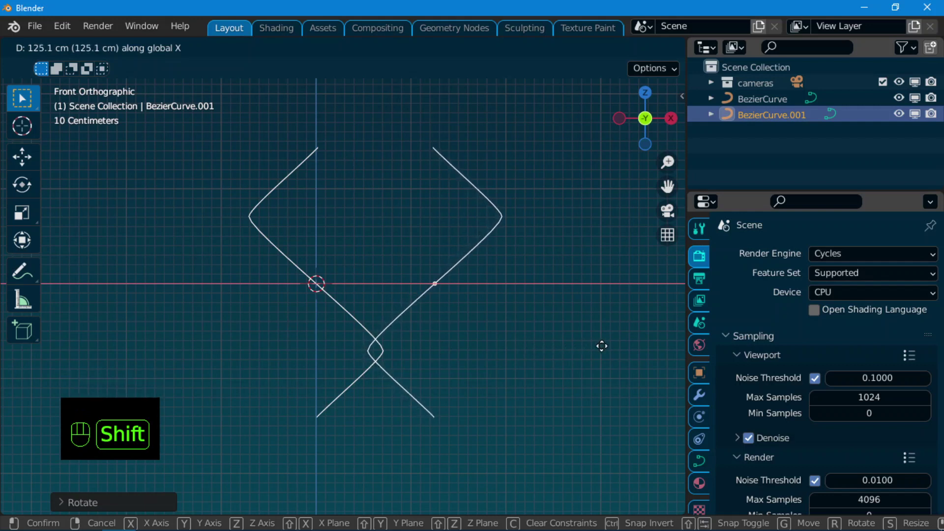
pyautogui.moveTo(346, 410); pyautogui.dragTo(503, 408)
# Step: Select both zigzag curves and join them into a single curve object
pyautogui.moveTo(383, 409); pyautogui.dragTo(473, 438)
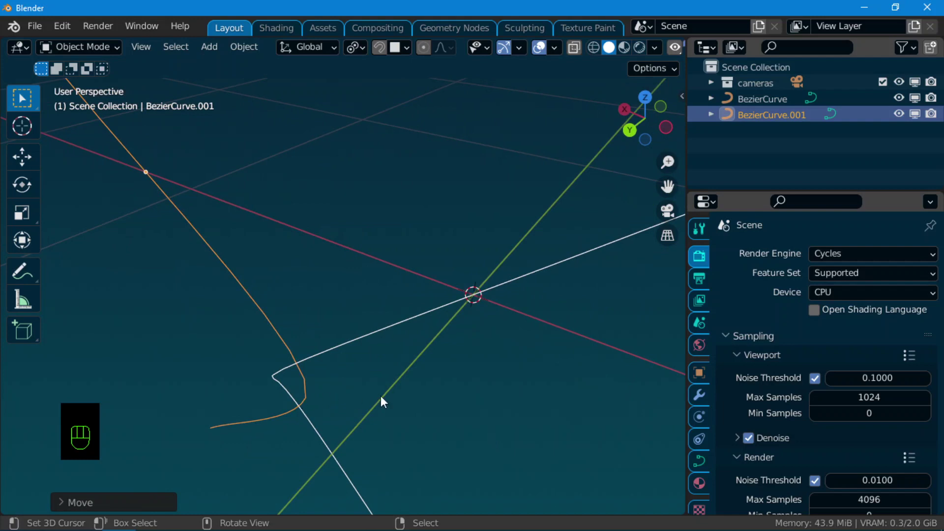
pyautogui.middleClick(441, 426)
pyautogui.moveTo(391, 425); pyautogui.dragTo(382, 383)
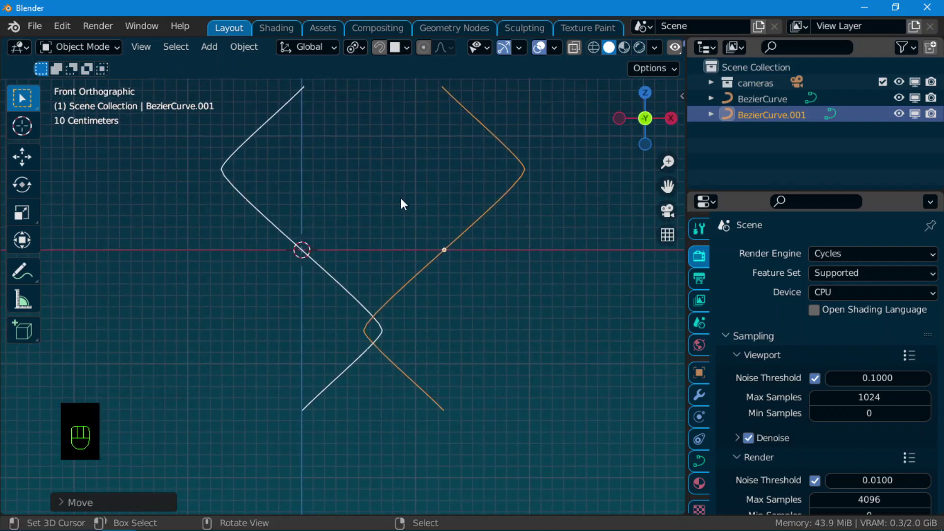
pyautogui.rightClick(277, 239)
pyautogui.rightClick(465, 231)
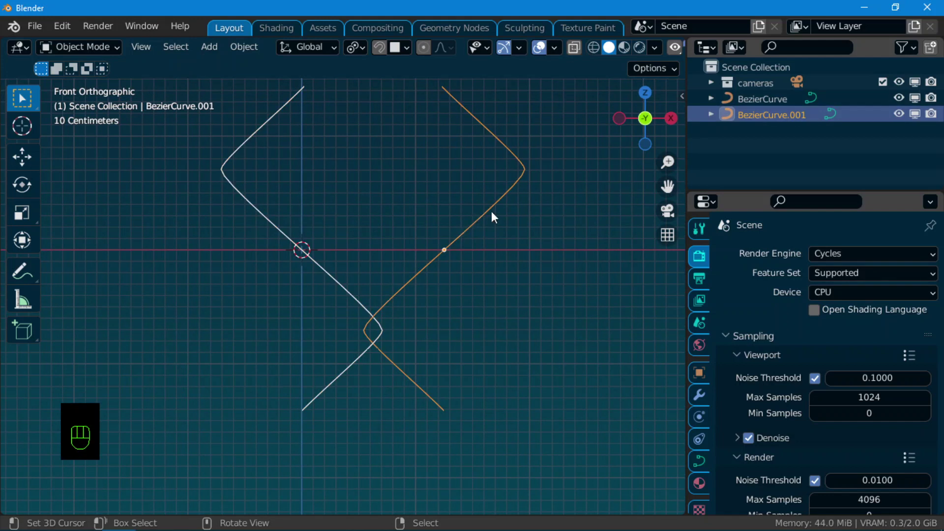
pyautogui.rightClick(273, 223)
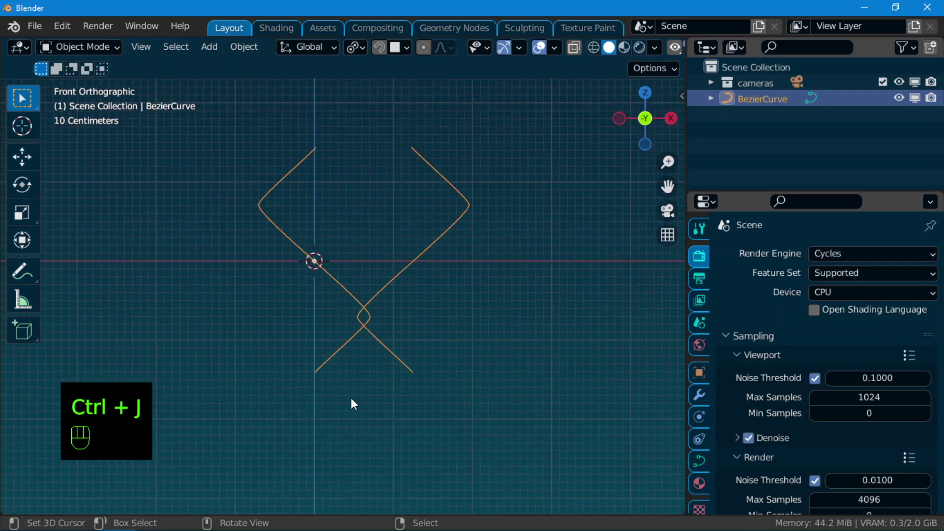
# Step: Adjust the joined curve's rotation and position while inspecting the lower crossing
pyautogui.moveTo(323, 359); pyautogui.dragTo(367, 379)
pyautogui.press('r')
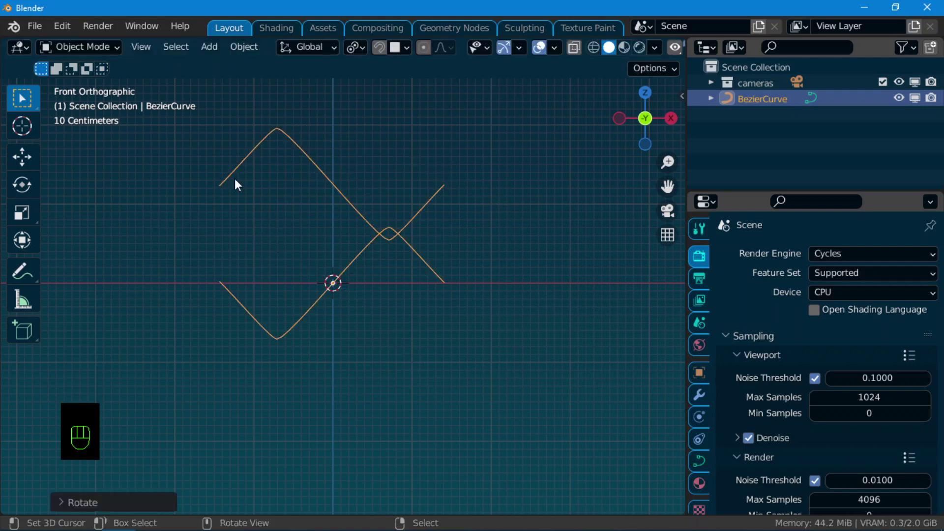
pyautogui.moveTo(339, 312); pyautogui.dragTo(381, 278)
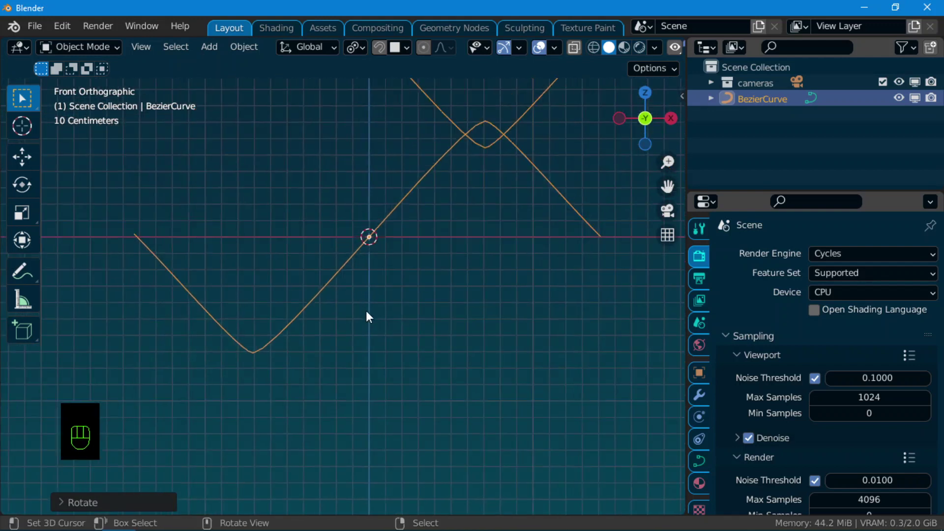
pyautogui.middleClick(369, 326)
pyautogui.middleClick(365, 276)
pyautogui.moveTo(662, 71); pyautogui.dragTo(392, 258)
pyautogui.press('g')
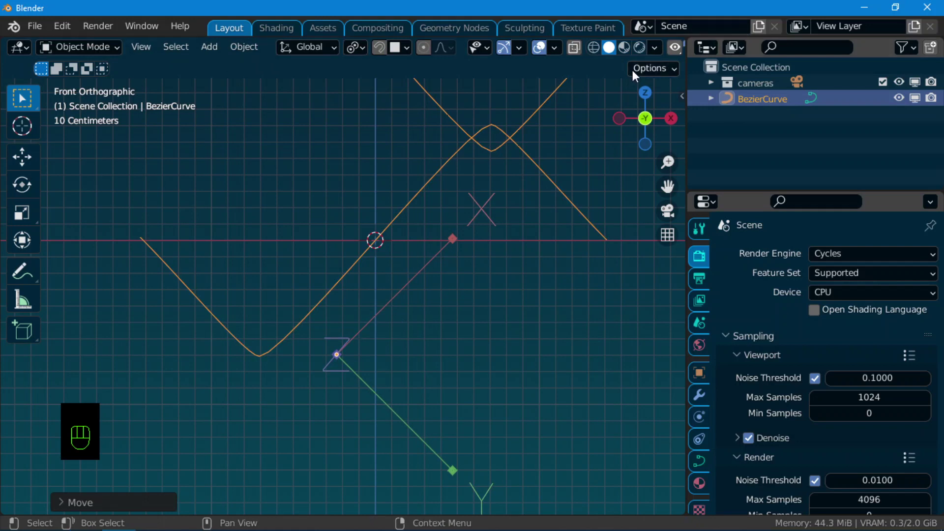
pyautogui.moveTo(654, 69); pyautogui.dragTo(273, 288)
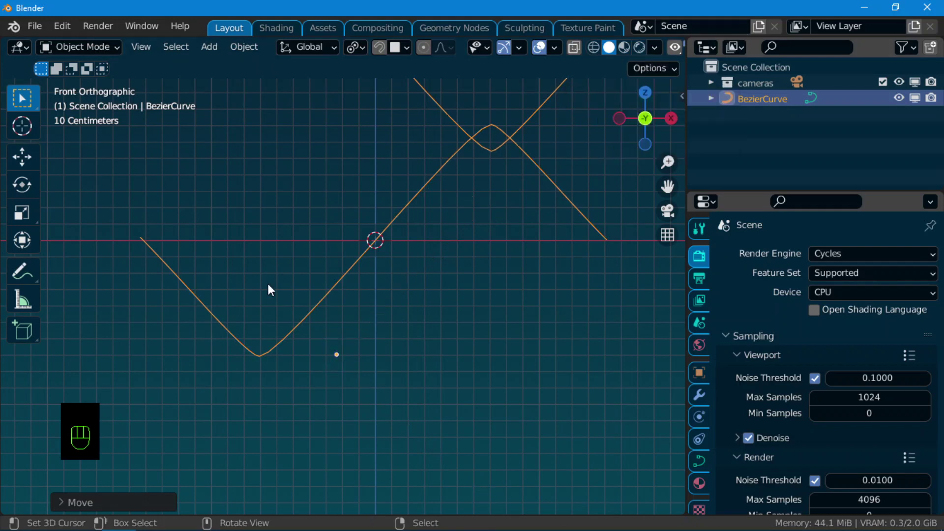
pyautogui.middleClick(294, 285)
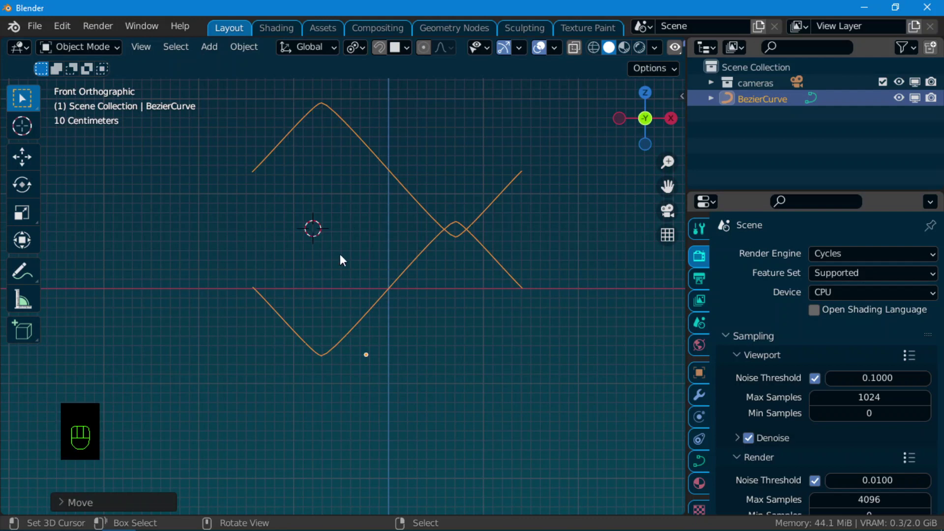
pyautogui.moveTo(292, 240); pyautogui.dragTo(289, 286)
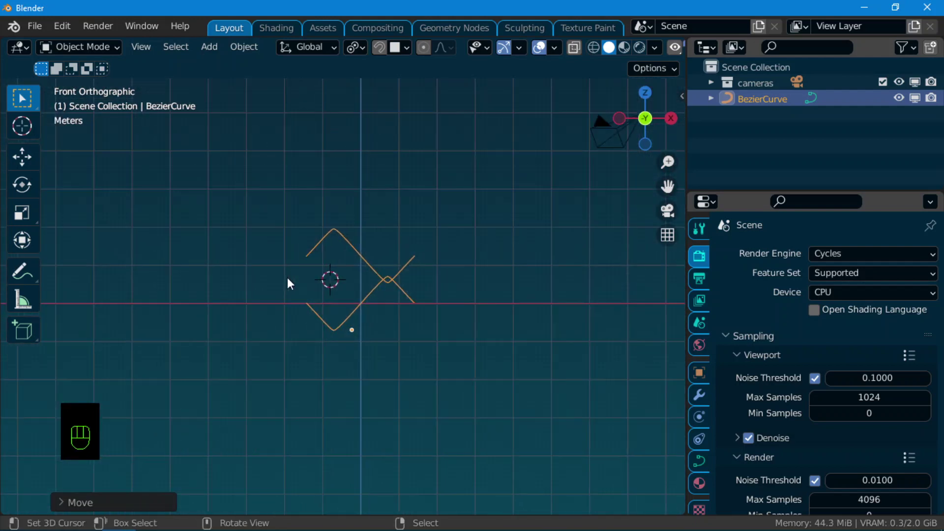
# Step: Show the transform sidebar and apply rotation so the curve reads zero on all axes
pyautogui.press('n')
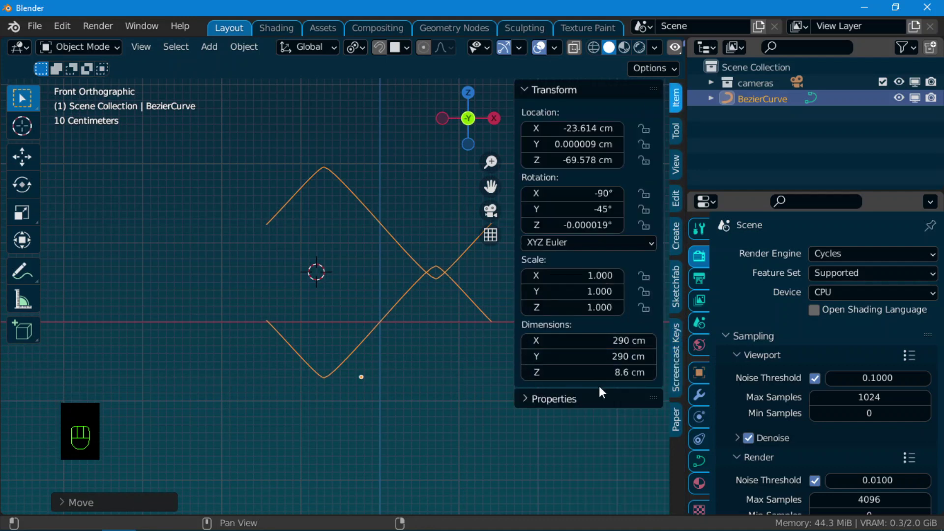
pyautogui.moveTo(330, 326); pyautogui.dragTo(306, 323)
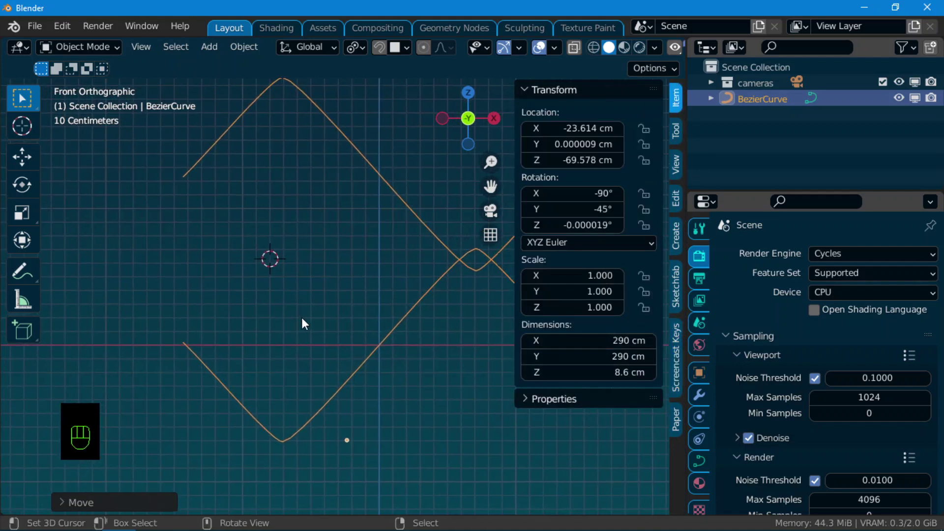
pyautogui.middleClick(255, 290)
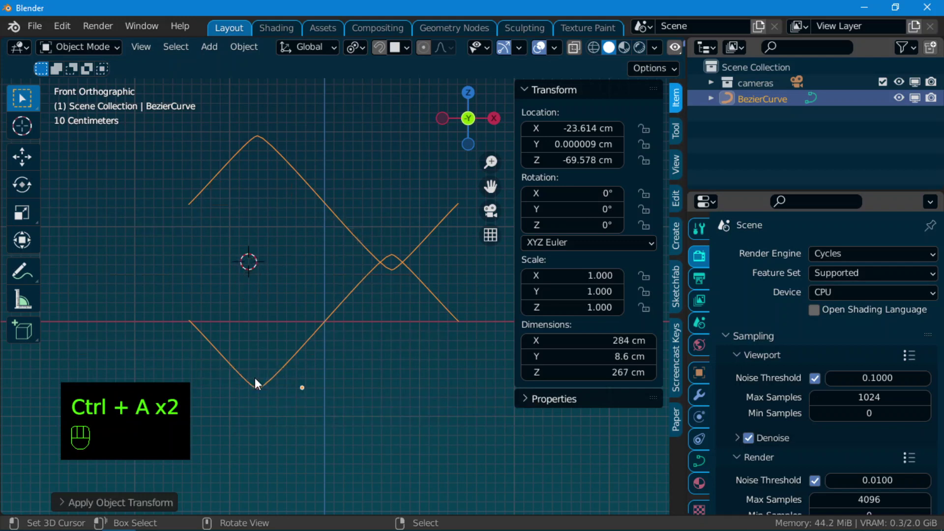
pyautogui.middleClick(358, 411)
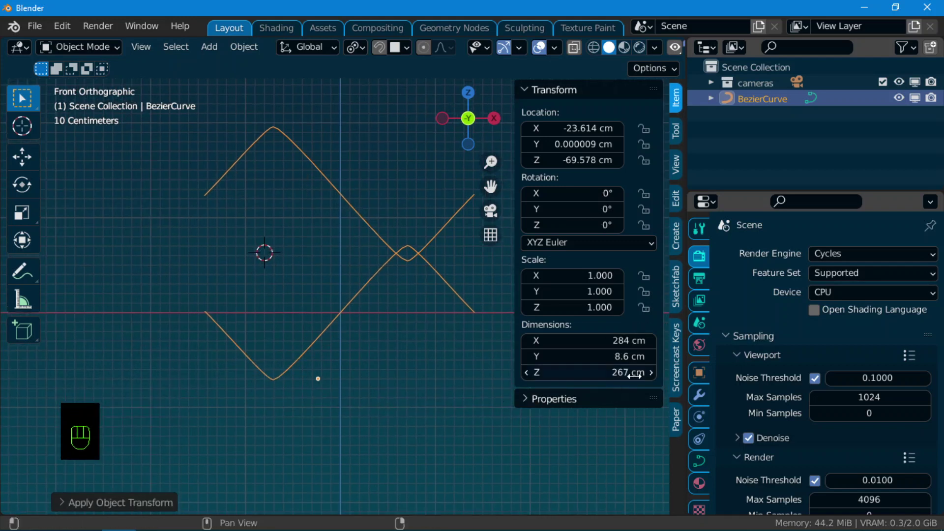
pyautogui.moveTo(325, 307); pyautogui.dragTo(357, 321)
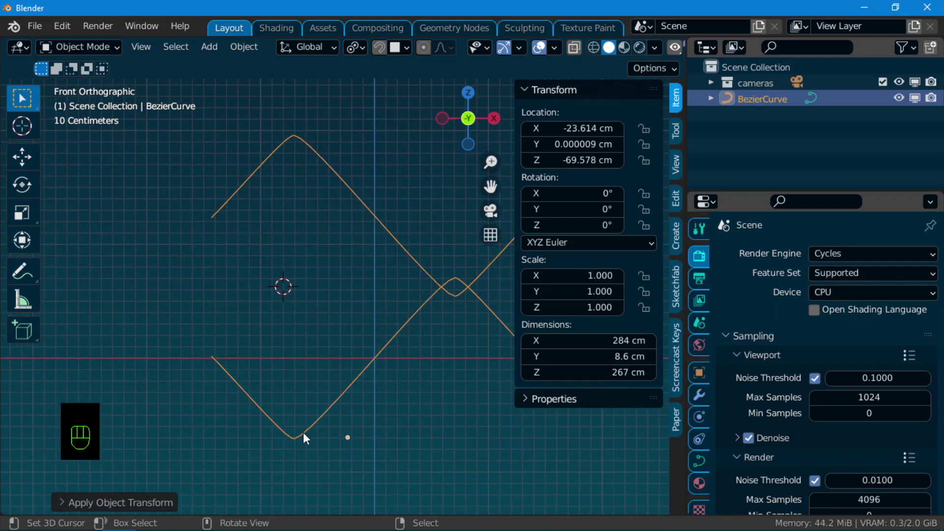
pyautogui.moveTo(296, 286); pyautogui.dragTo(340, 312)
pyautogui.middleClick(331, 292)
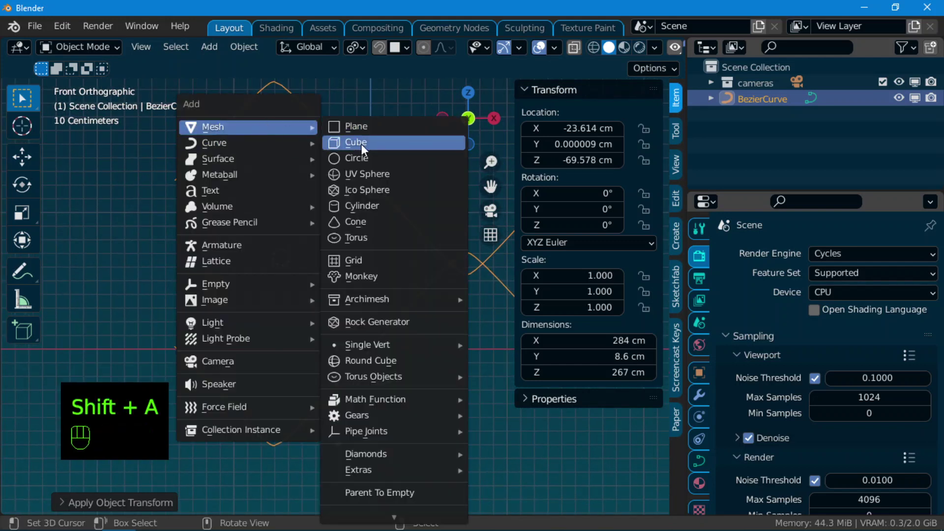
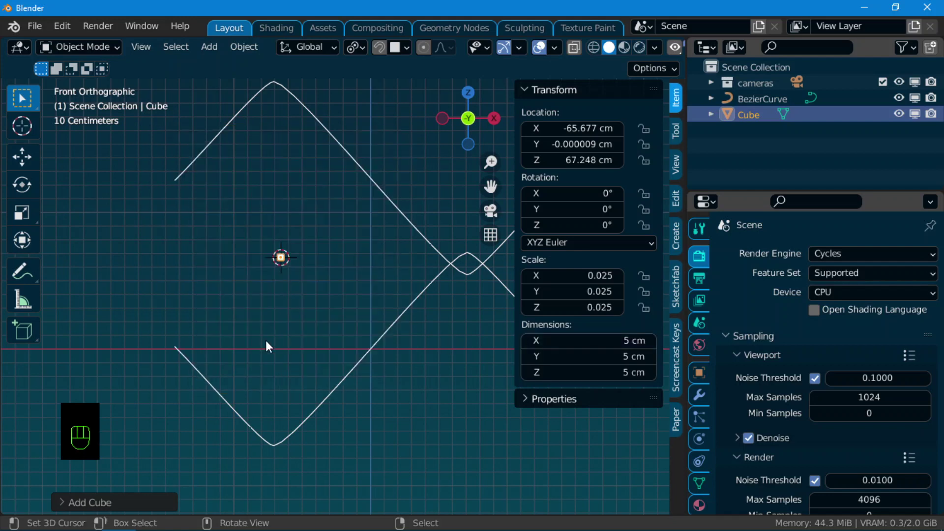
# Step: Turn the 5 cm cube 45° on Y and scale the zigzag curve down to about 8 cm across
pyautogui.middleClick(249, 279)
pyautogui.press('r')
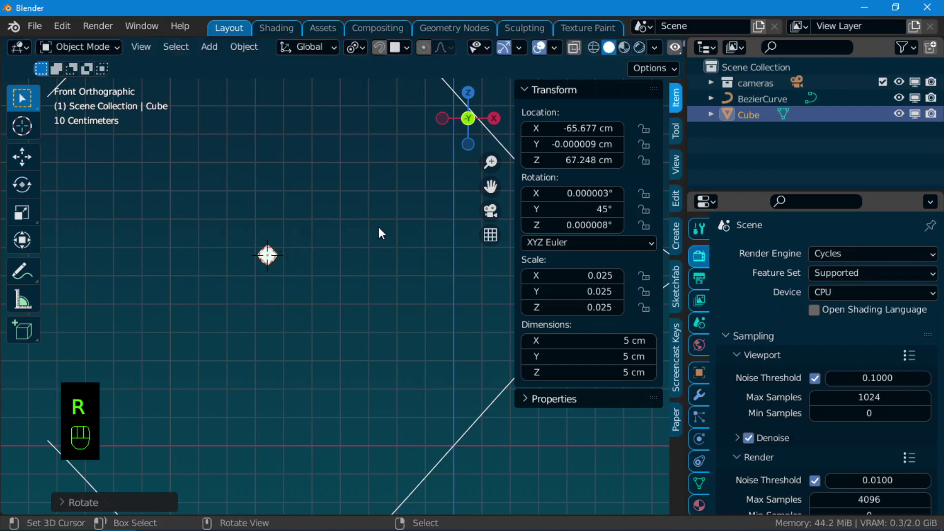
pyautogui.moveTo(391, 276); pyautogui.dragTo(394, 282)
pyautogui.rightClick(425, 290)
pyautogui.moveTo(363, 51); pyautogui.dragTo(378, 93)
pyautogui.press('s')
pyautogui.press('s')
pyautogui.moveTo(293, 302); pyautogui.dragTo(473, 300)
pyautogui.press('s')
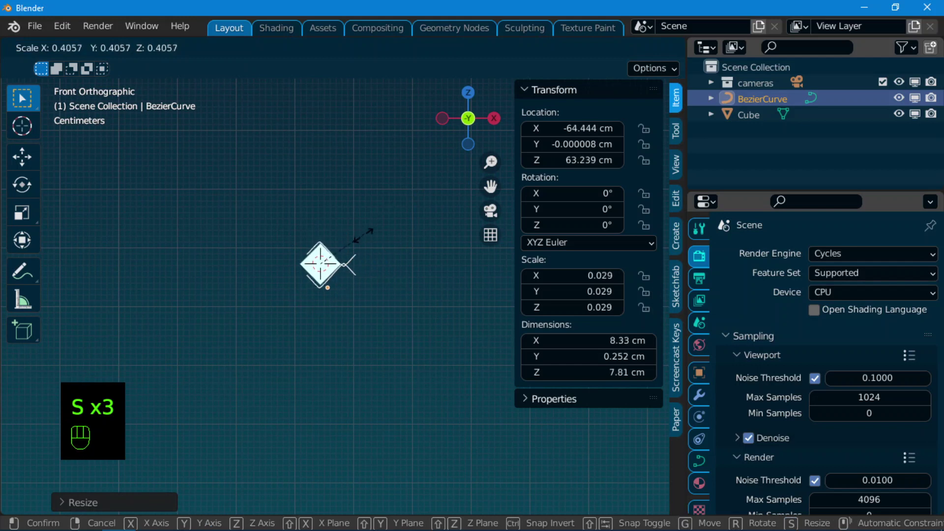
pyautogui.moveTo(377, 253); pyautogui.dragTo(420, 251)
pyautogui.press('s')
# Step: Delete the temporary cube, hide the sidebar and begin enabling snapping
pyautogui.middleClick(355, 281)
pyautogui.rightClick(262, 253)
pyautogui.press('x')
pyautogui.rightClick(381, 271)
pyautogui.middleClick(375, 270)
pyautogui.press('n')
pyautogui.moveTo(385, 299); pyautogui.dragTo(478, 364)
pyautogui.middleClick(458, 351)
pyautogui.press('a')
pyautogui.moveTo(410, 277); pyautogui.dragTo(380, 261)
pyautogui.click(319, 202)
pyautogui.middleClick(318, 234)
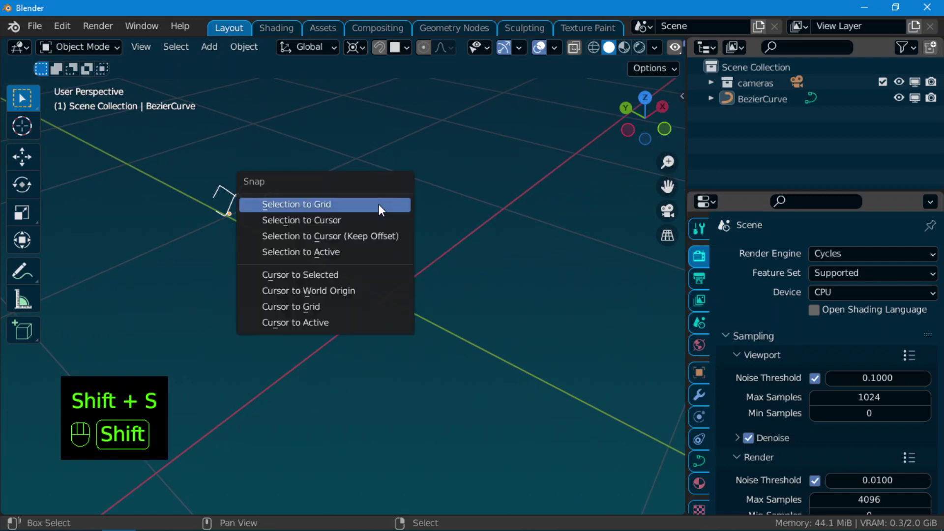
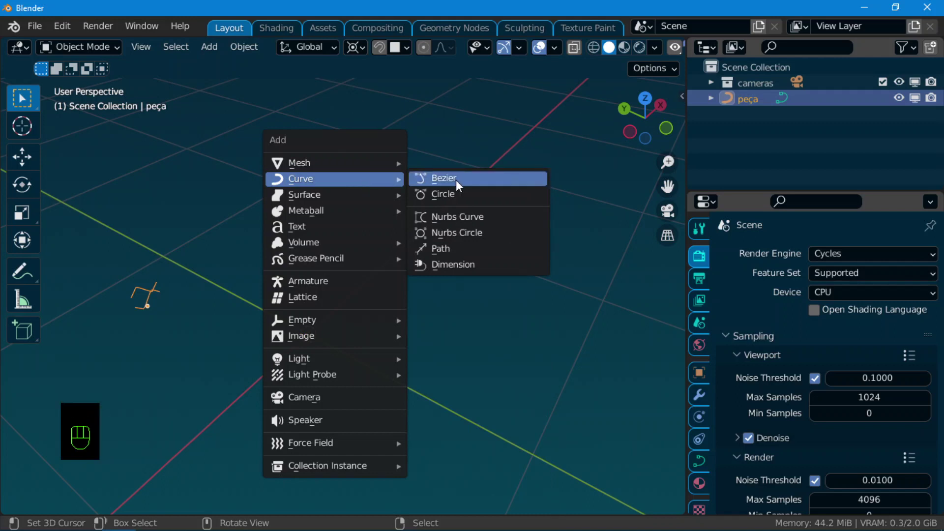
# Step: Edit the new Bezier curve with Vector handles into a long angled path of straight legs
pyautogui.moveTo(392, 293); pyautogui.dragTo(400, 298)
pyautogui.moveTo(351, 338); pyautogui.dragTo(370, 299)
pyautogui.press('Tab')
pyautogui.press('a')
pyautogui.press('a')
pyautogui.press('v')
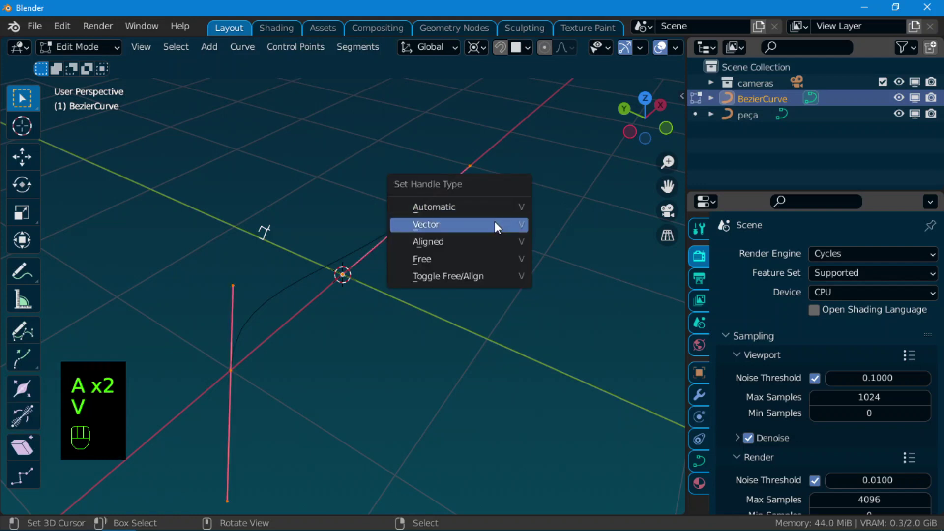
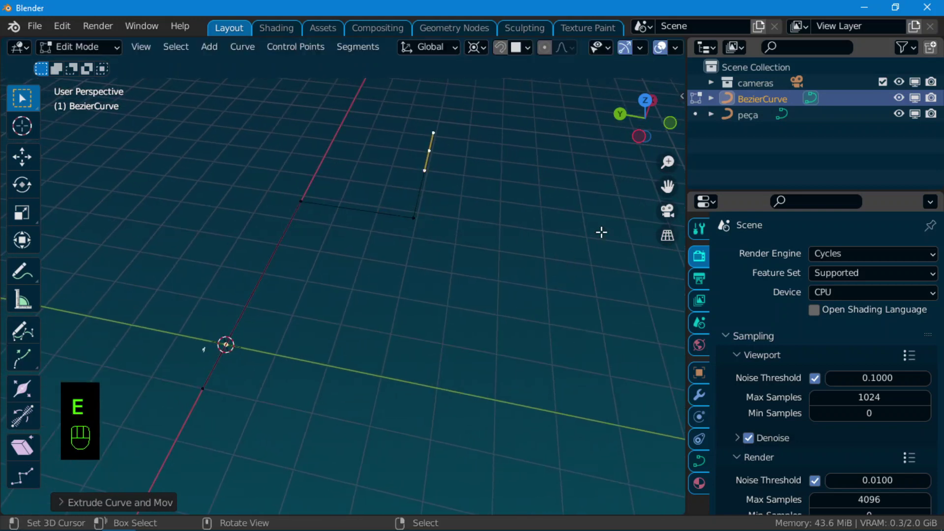
pyautogui.press('Tab')
pyautogui.middleClick(371, 369)
pyautogui.middleClick(380, 314)
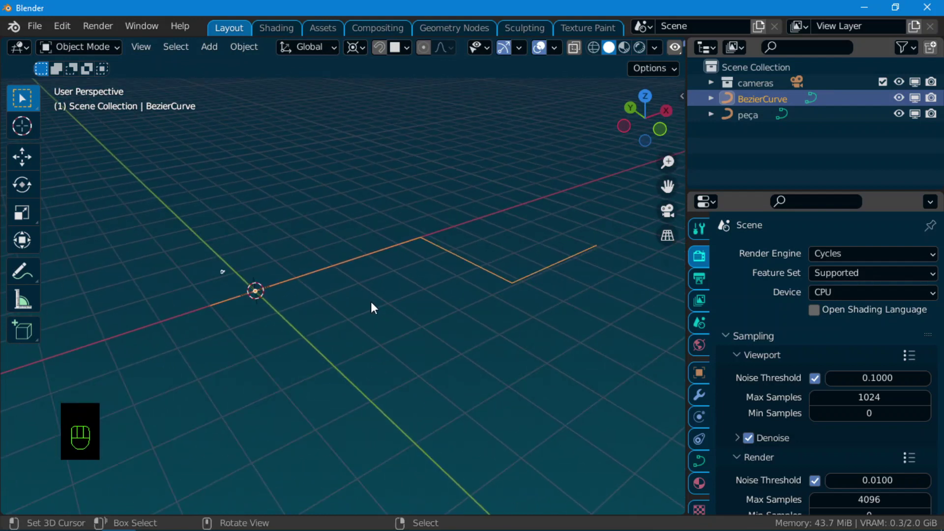
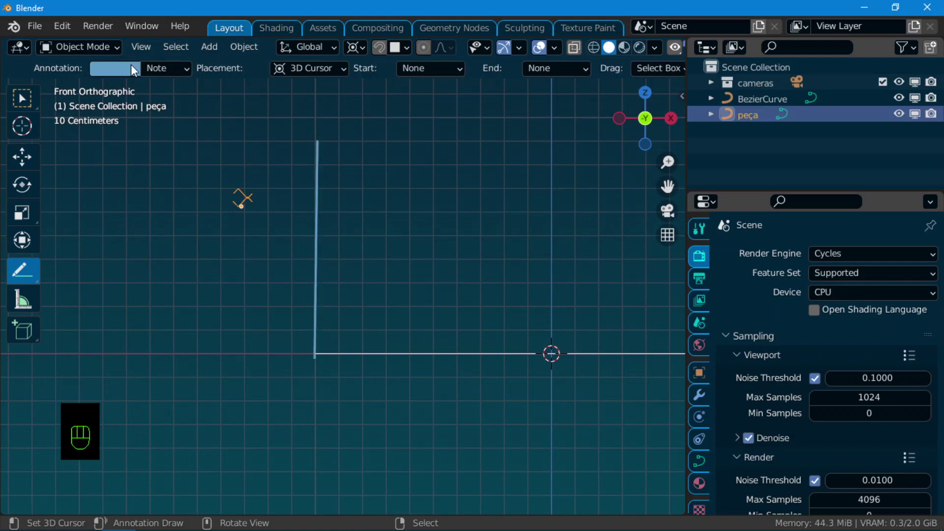
# Step: Set the annotation colour swatch to green for the vertical guide line
pyautogui.moveTo(134, 70); pyautogui.dragTo(152, 136)
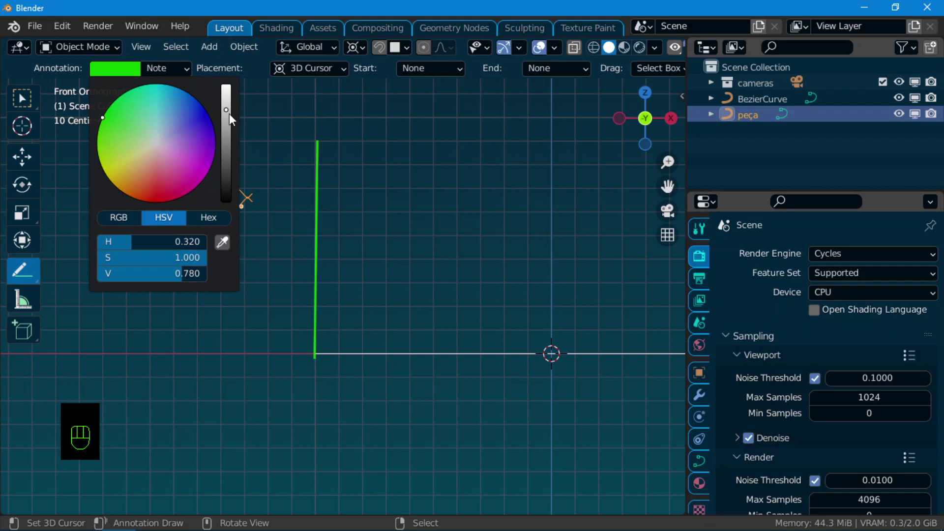